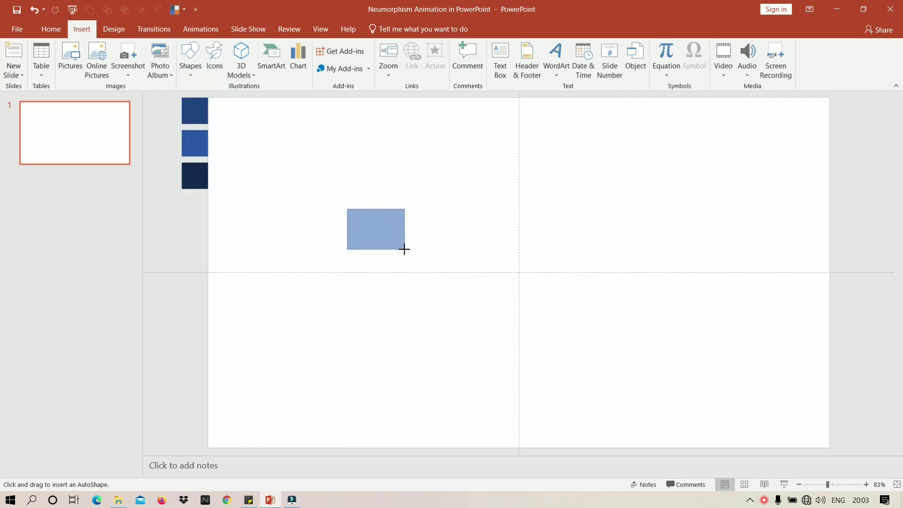
Step: Fill the new square with the dark blue sampled from the top colour swatch
{"action": "right_click", "coordinate": [315, 192]}
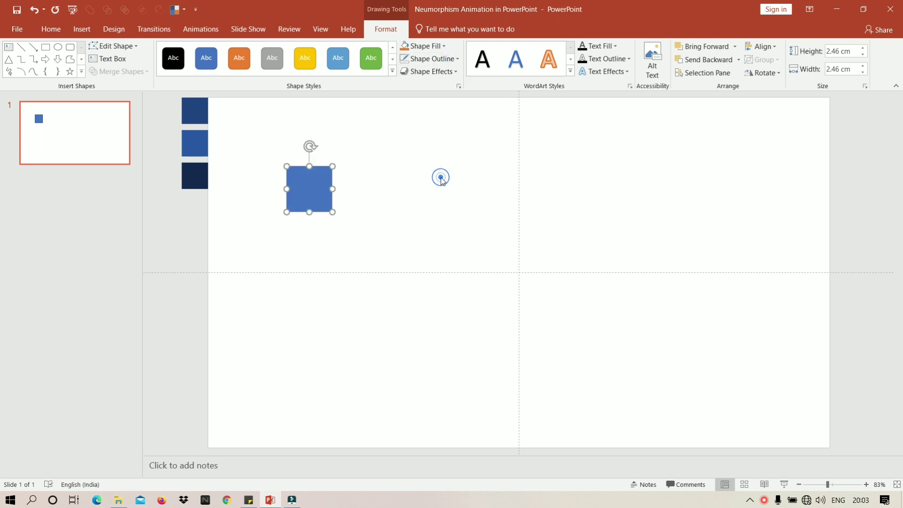
{"action": "right_click", "coordinate": [318, 190]}
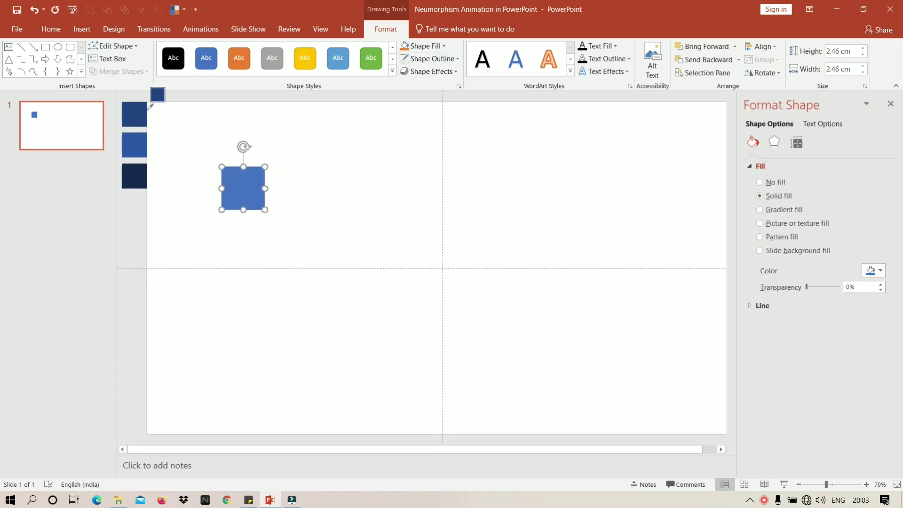
Step: Give the top square a shadow with 40% transparency, 102% size and 10 pt blur
{"action": "right_click", "coordinate": [242, 183]}
{"action": "right_click", "coordinate": [342, 165]}
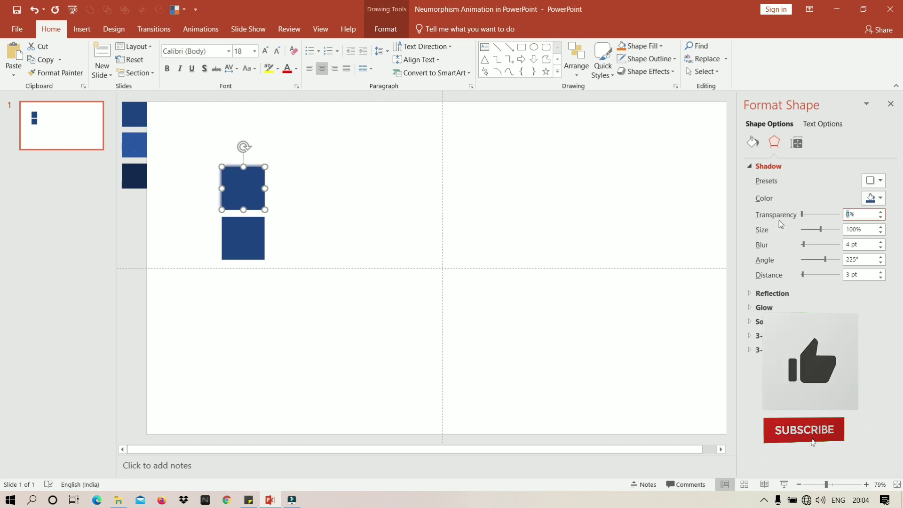
{"action": "type", "text": "4"}
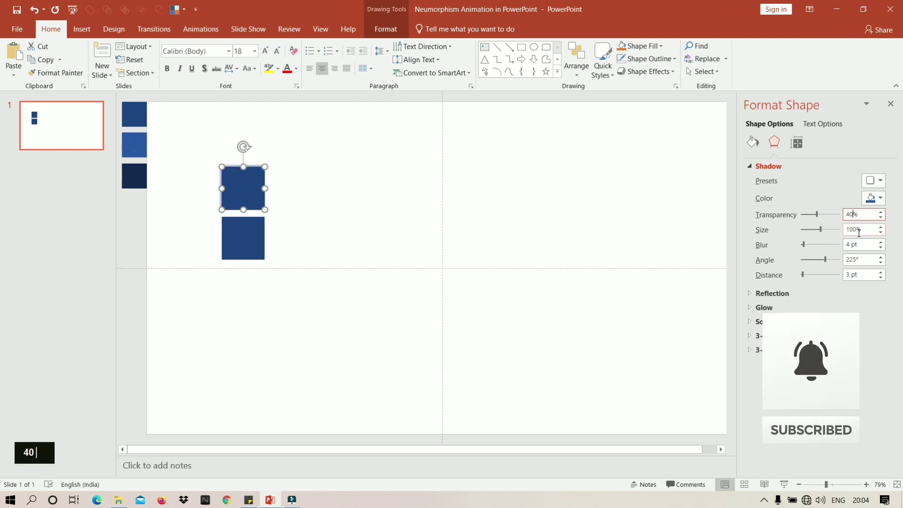
{"action": "type", "text": "2"}
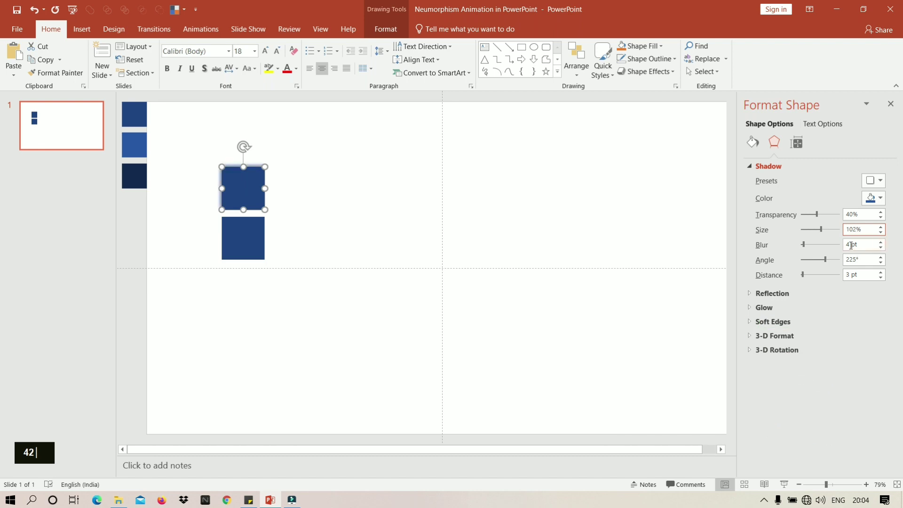
{"action": "type", "text": "1"}
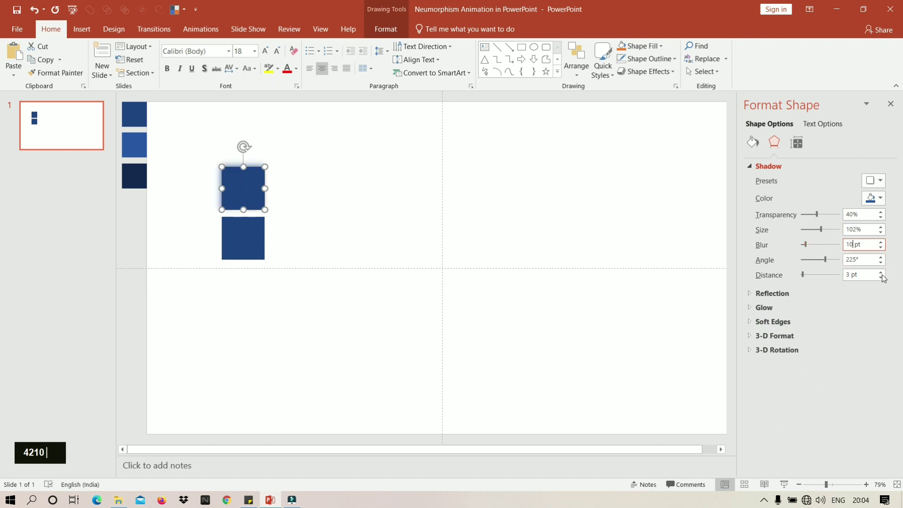
{"action": "type", "text": "04"}
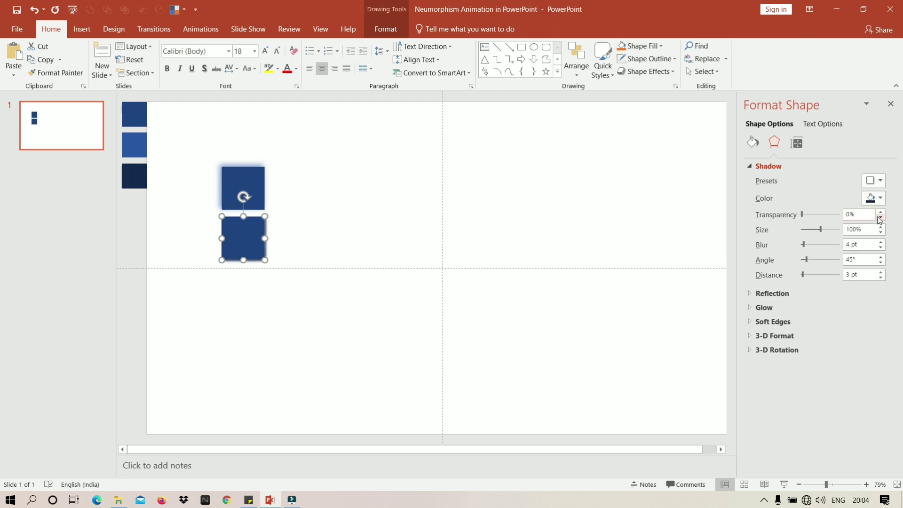
Step: Give the lower square the matching 40% / 102% / 10 pt shadow cast in the opposite direction
{"action": "type", "text": "42104 40"}
{"action": "key", "text": "Tab"}
{"action": "type", "text": "42104 40"}
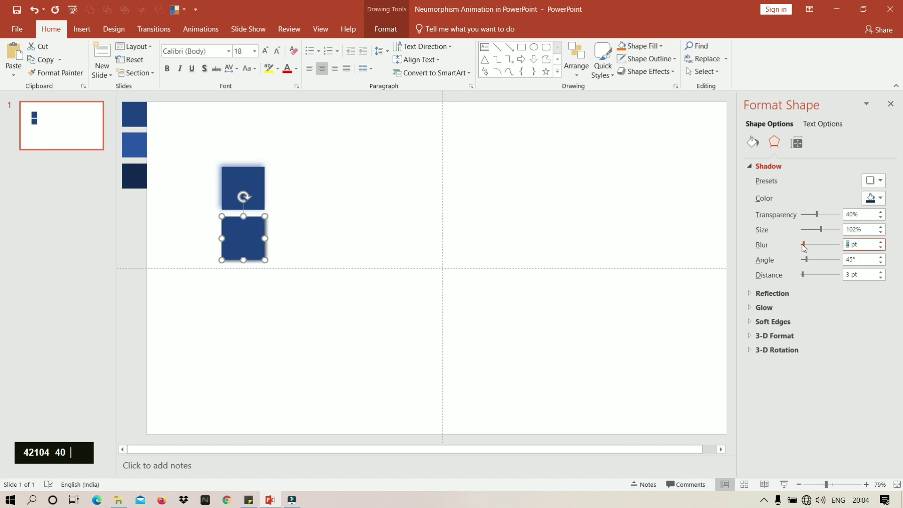
{"action": "type", "text": "10"}
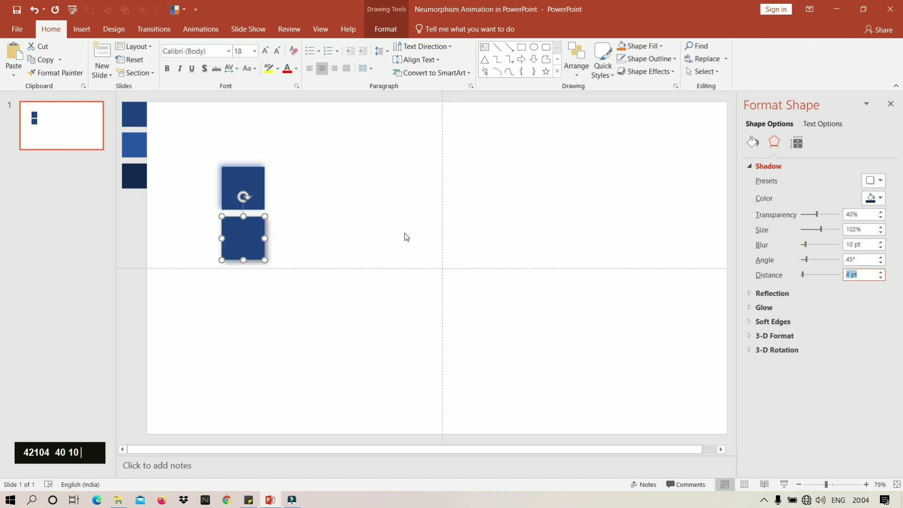
{"action": "right_click", "coordinate": [467, 191]}
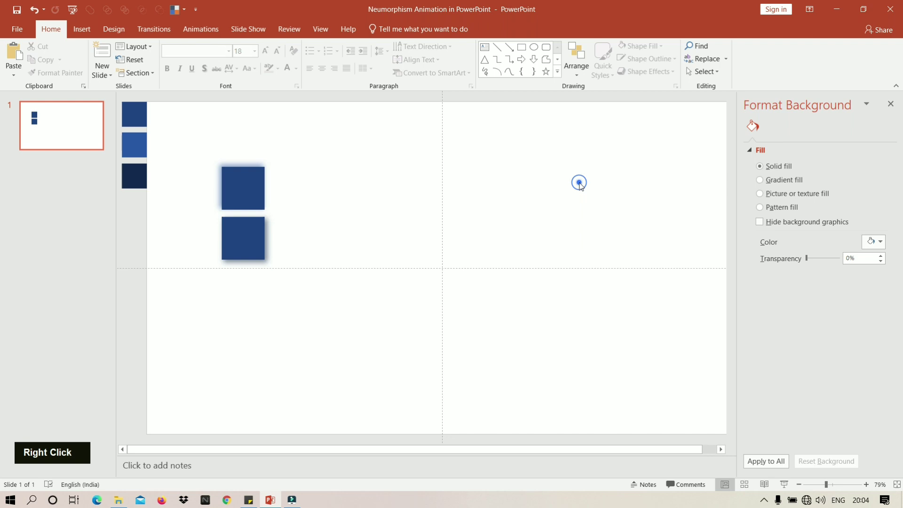
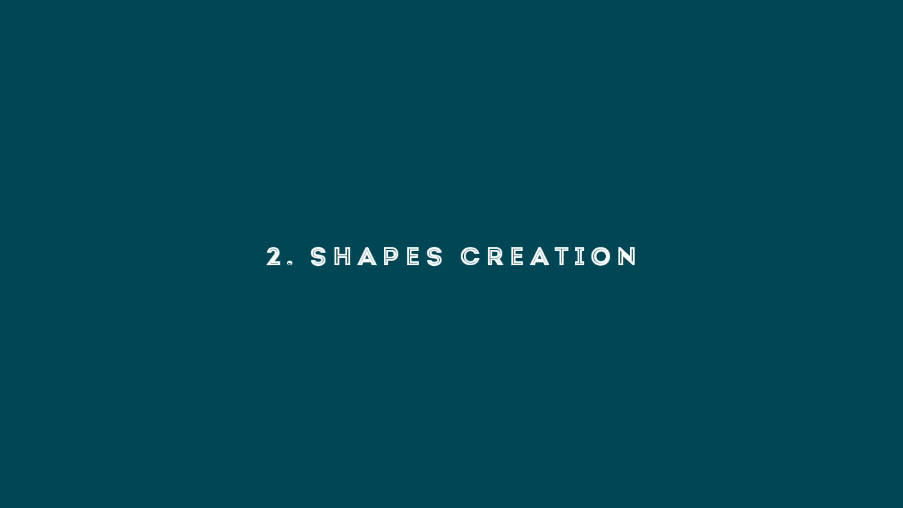
Step: Remove the wide rectangle's outline and duplicate it directly above the original
{"action": "key", "text": "F10"}
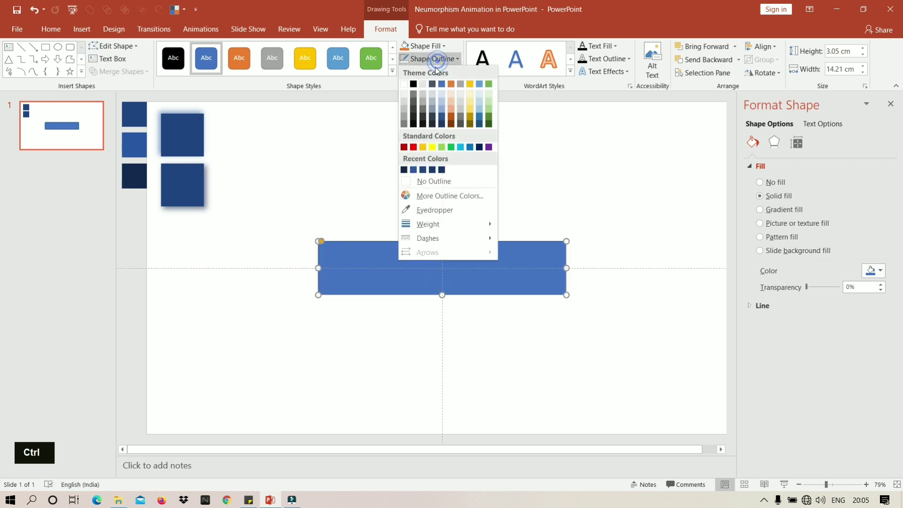
{"action": "right_click", "coordinate": [400, 268]}
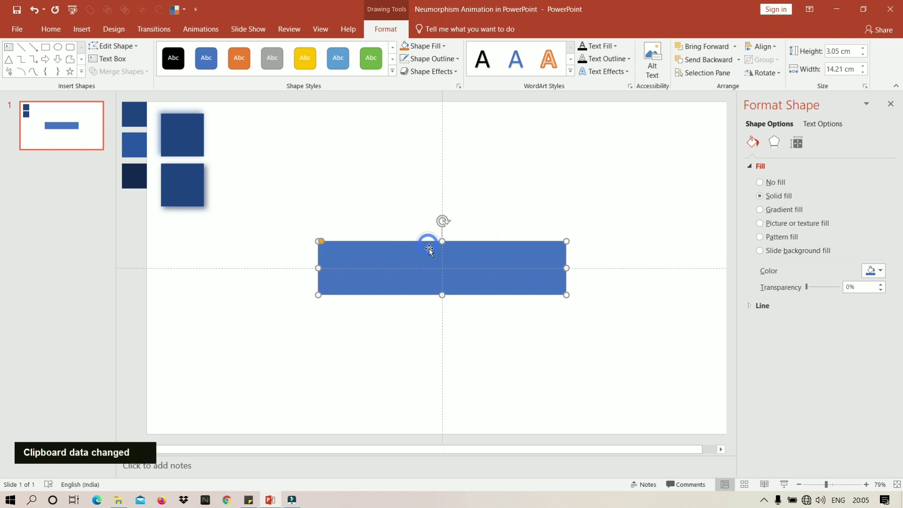
{"action": "right_click", "coordinate": [532, 197]}
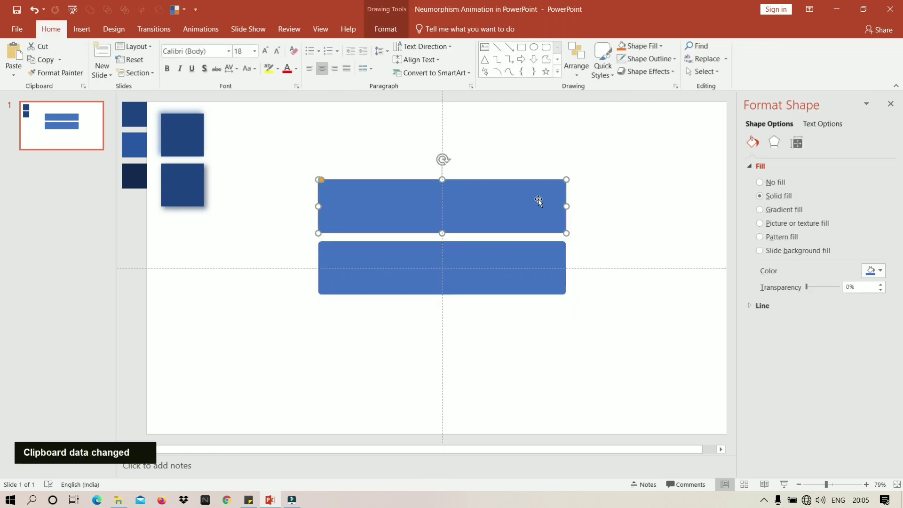
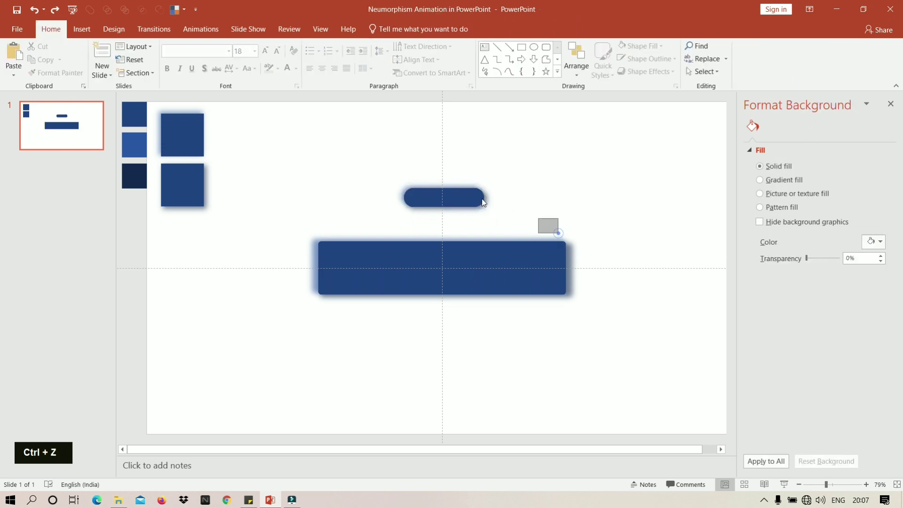
Step: Move the pill to the left of the bar at its mid height, undoing stray placements
{"action": "right_click", "coordinate": [437, 196]}
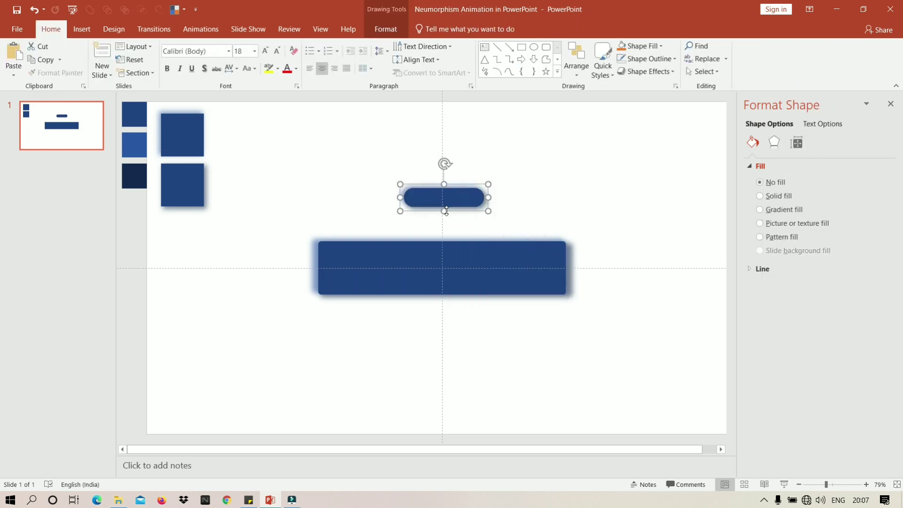
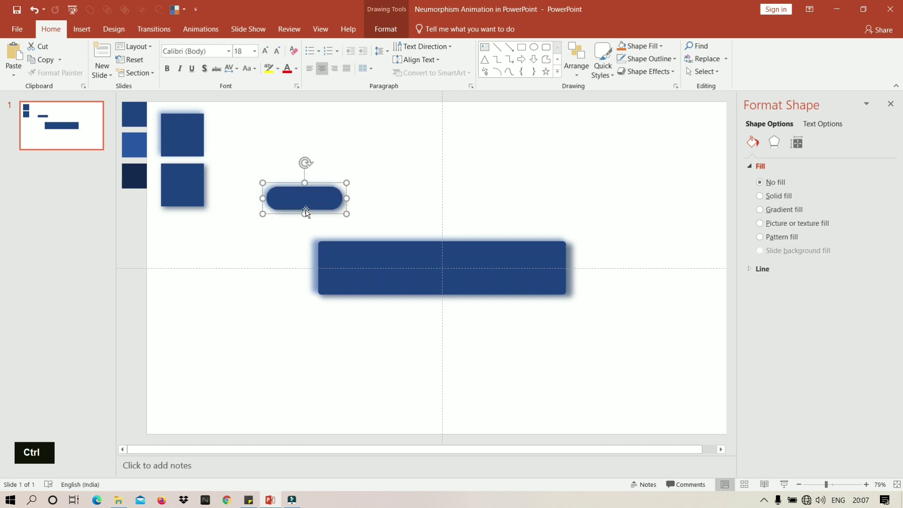
{"action": "right_click", "coordinate": [426, 366]}
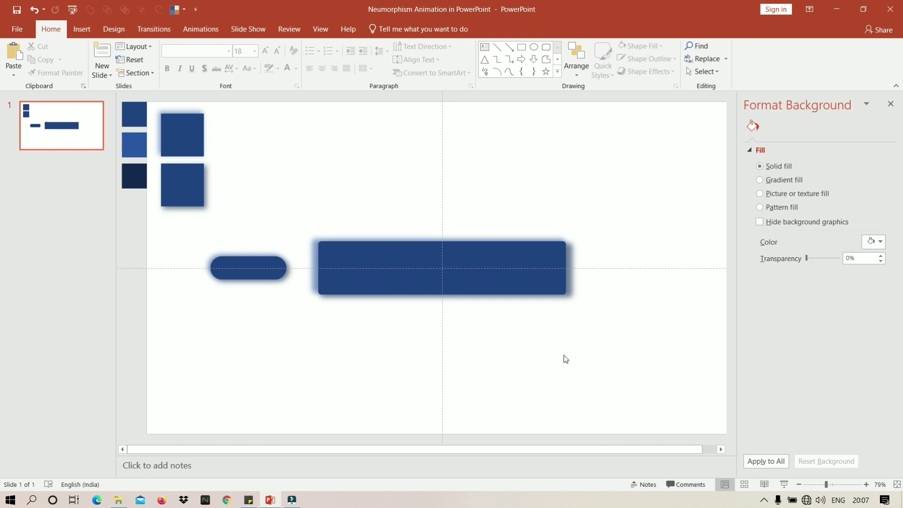
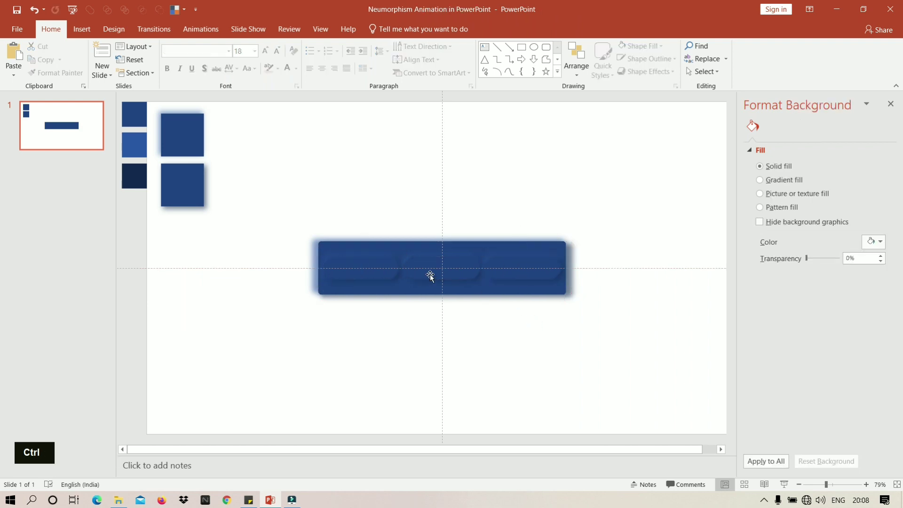
{"action": "key", "text": "Delete"}
{"action": "key", "text": "Delete"}
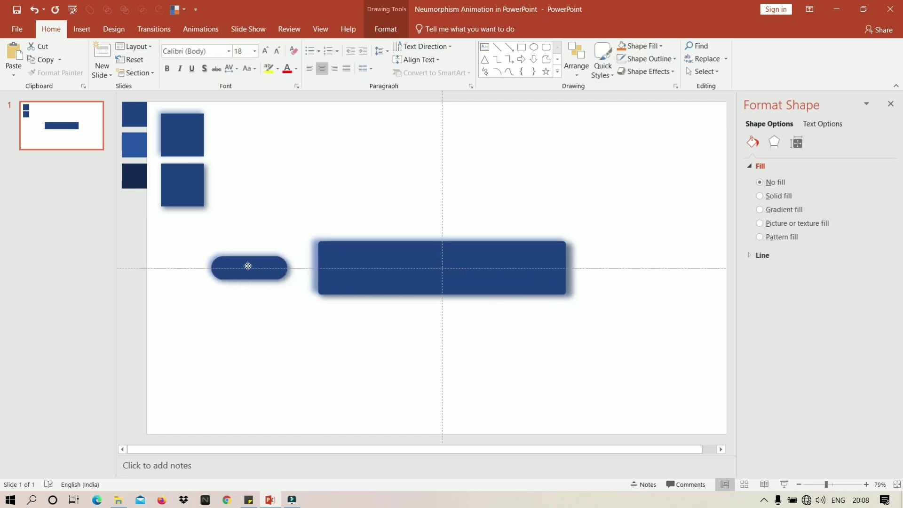
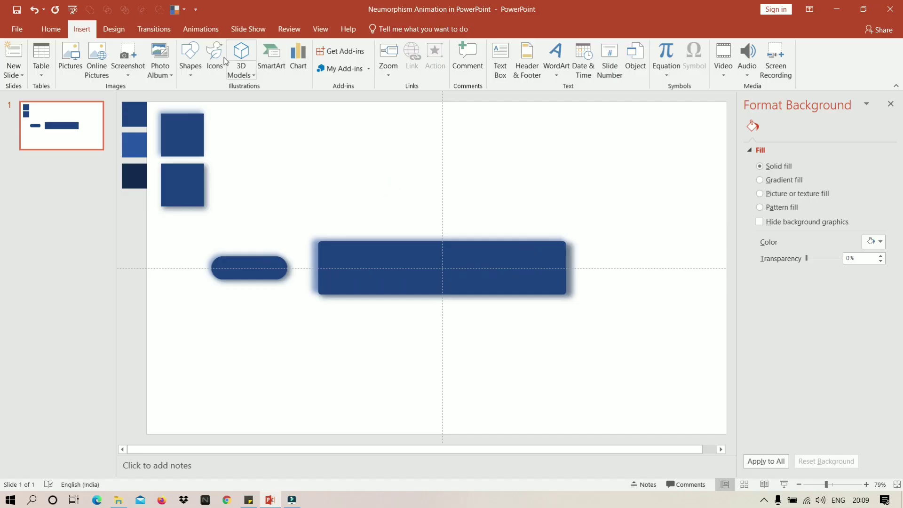
Step: Search the icon library for like and share and pick the heart and arrow icons
{"action": "type", "text": "like"}
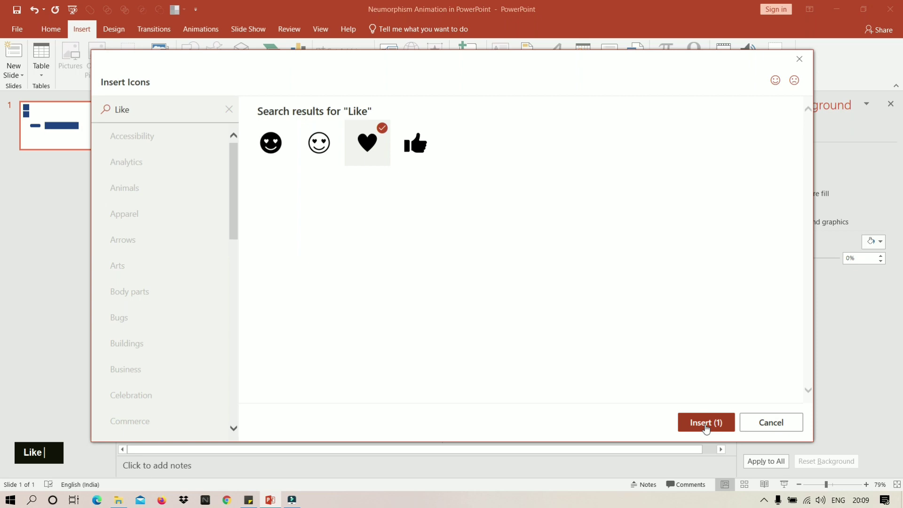
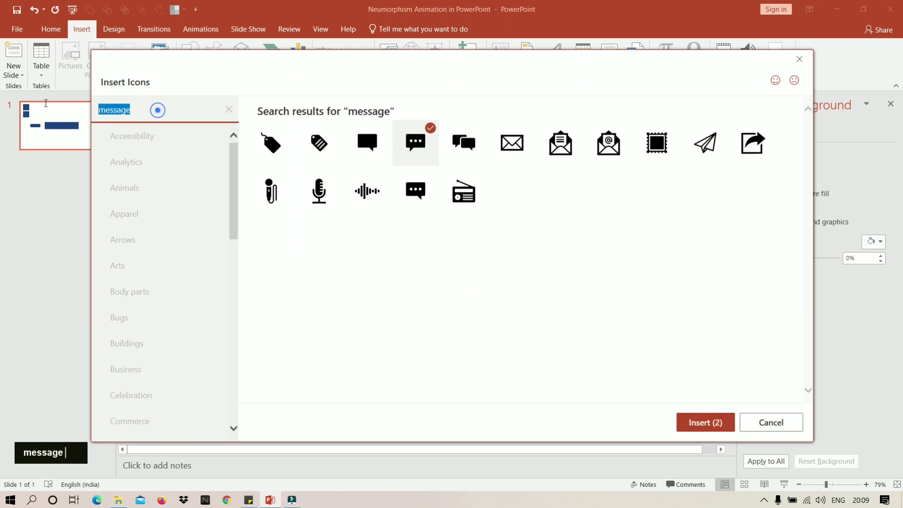
{"action": "key", "text": "BackSpace"}
{"action": "type", "text": "share"}
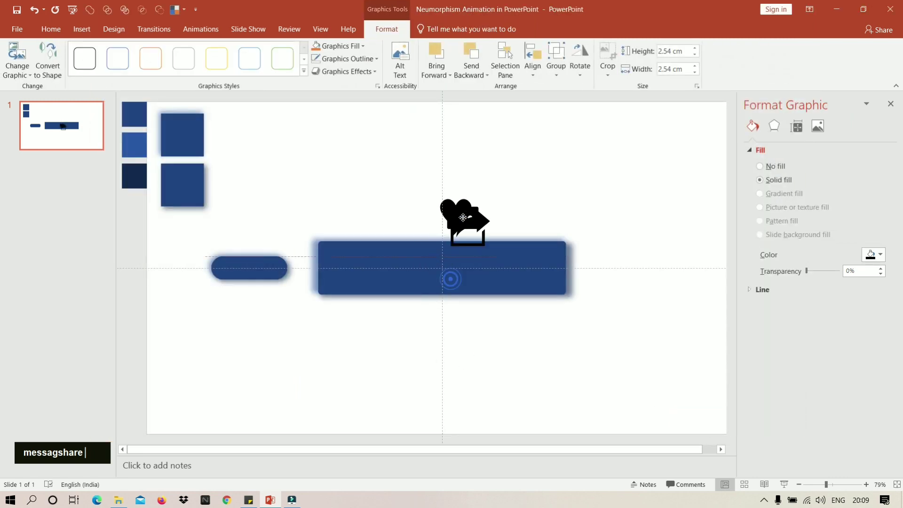
Step: Set the inserted icons' height and width to 1 cm each
{"action": "type", "text": "1"}
{"action": "key", "text": "Tab"}
{"action": "type", "text": "messagshare 1 1"}
{"action": "key", "text": "Tab"}
{"action": "type", "text": "messagshare 1 1"}
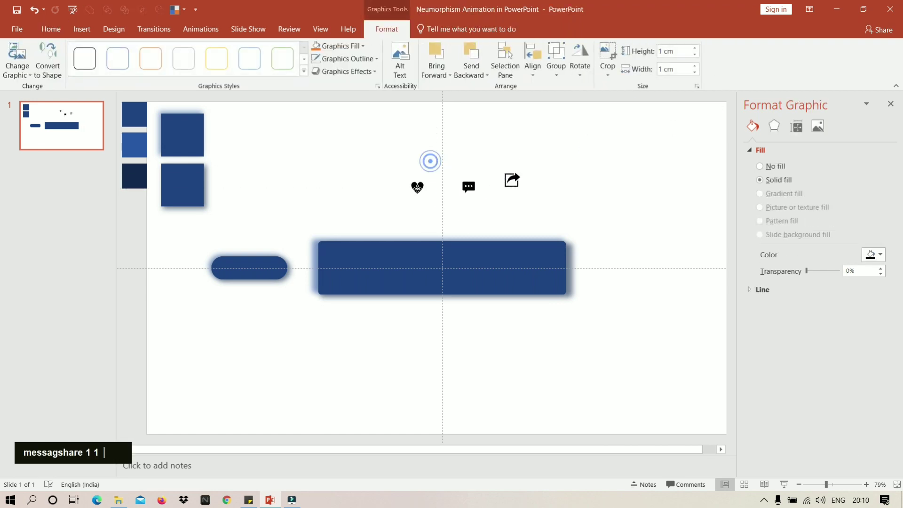
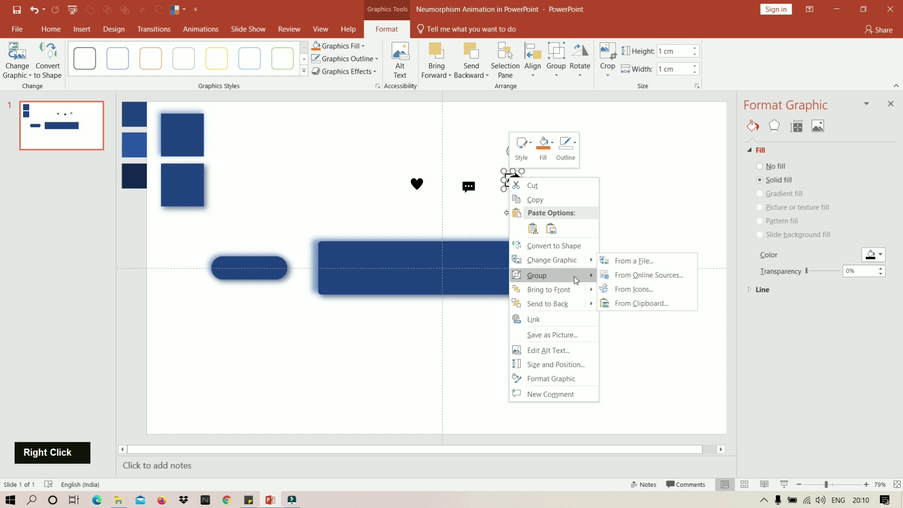
Step: Group the white icons to align them on the bar, undoing a stray change
{"action": "right_click", "coordinate": [508, 184]}
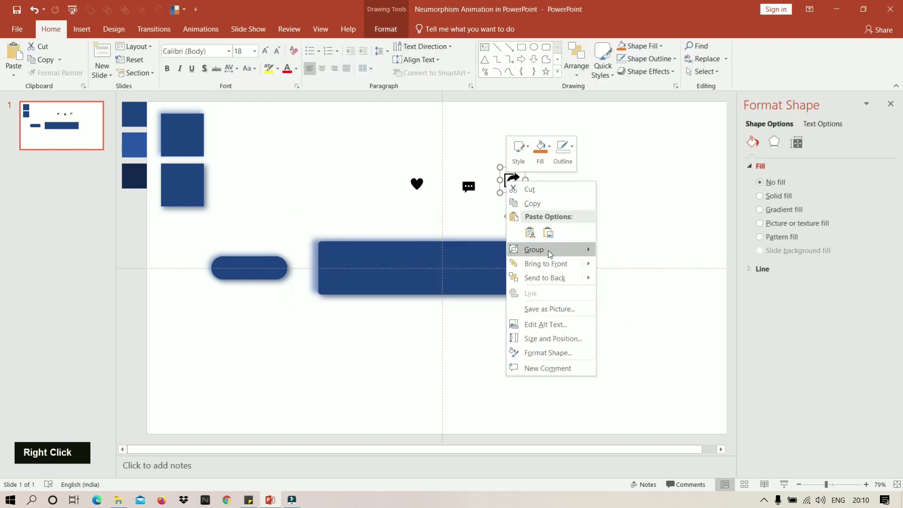
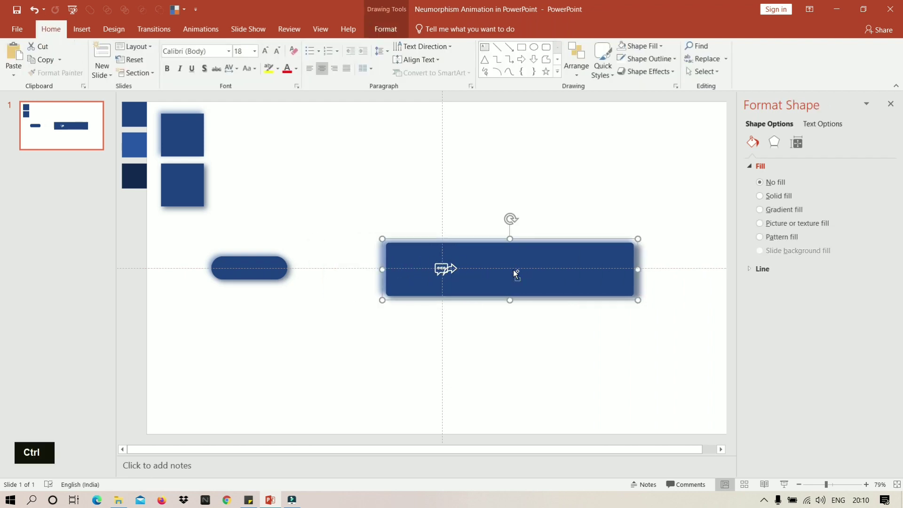
{"action": "key", "text": "ctrl+z"}
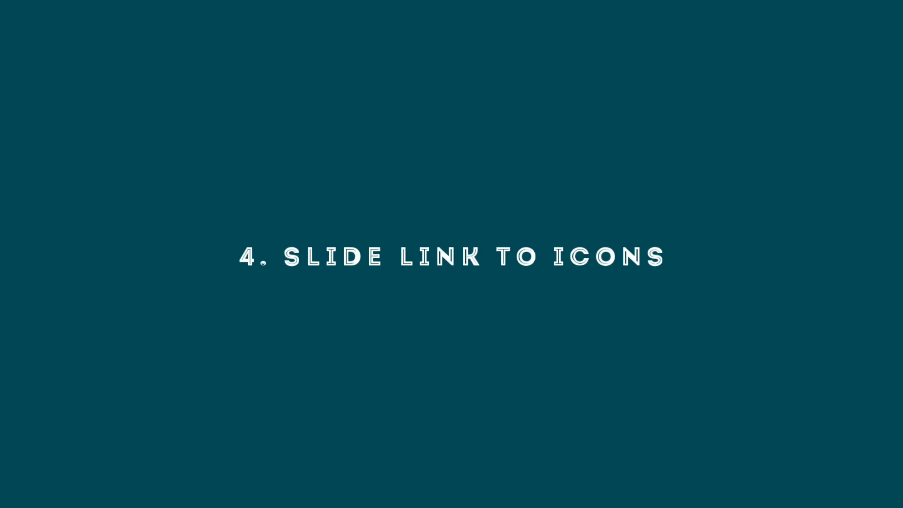
Step: Show the section title card '4. Slide link to icons'
{"action": "key", "text": "F10"}
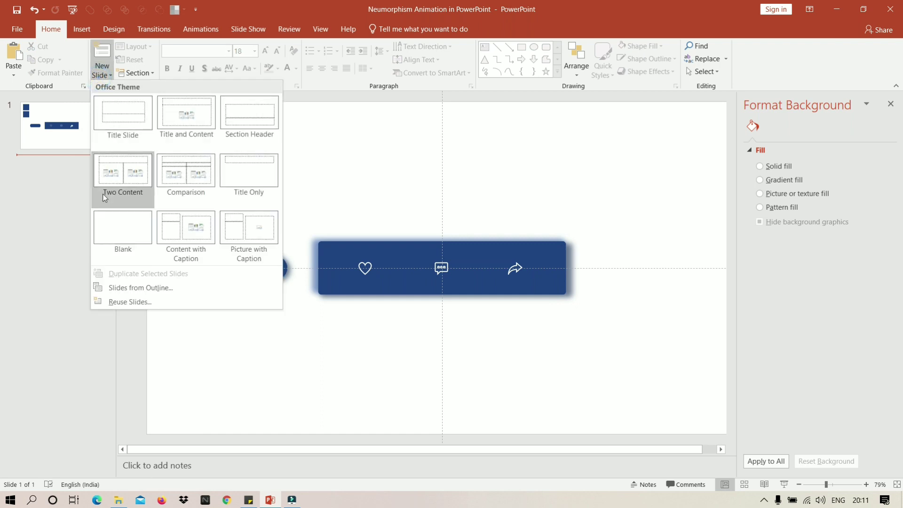
Step: Add blank slides after slide 2 and send the pill behind the heart icon on slide 2
{"action": "right_click", "coordinate": [66, 171]}
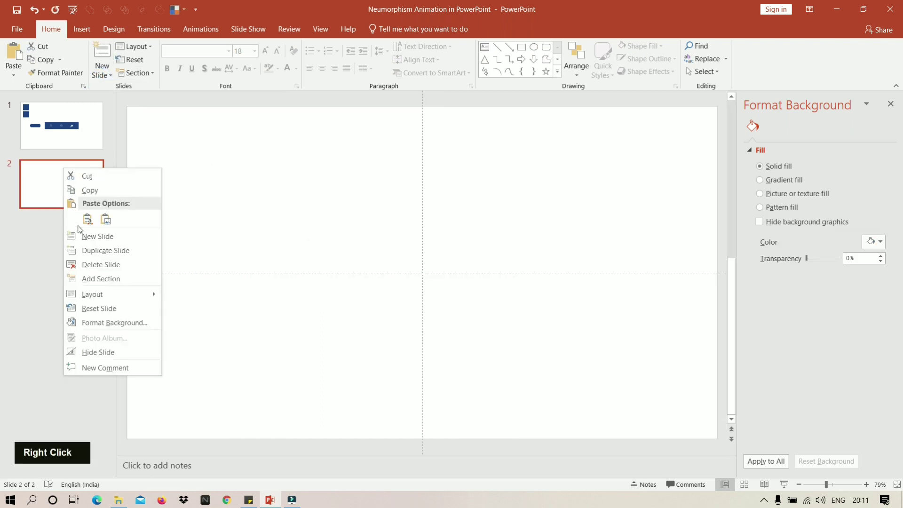
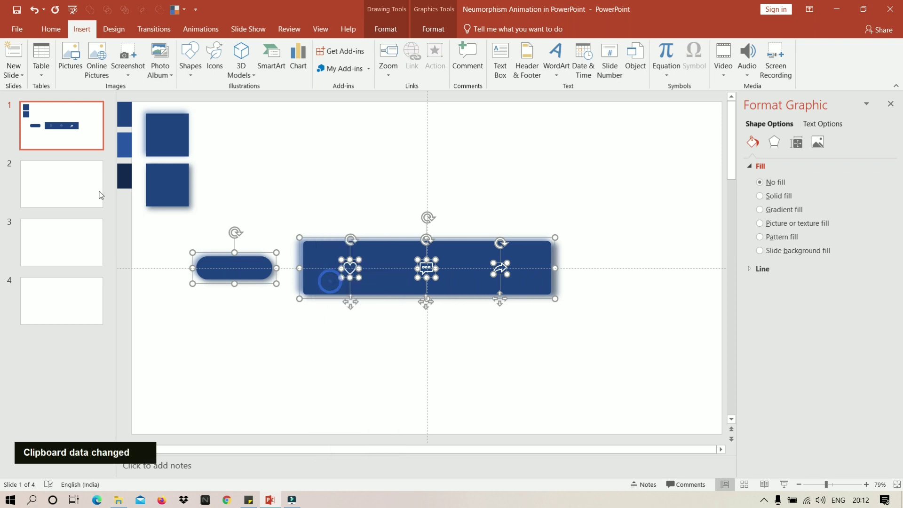
{"action": "right_click", "coordinate": [376, 208]}
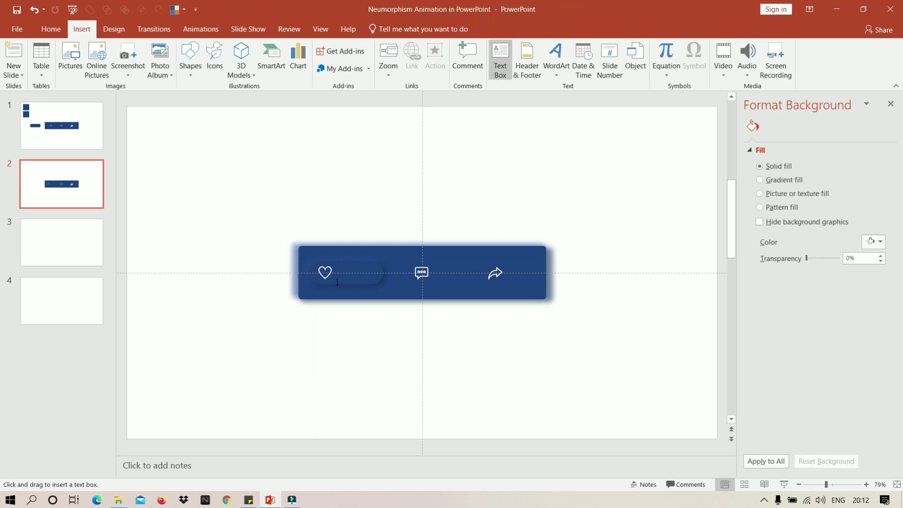
Step: Label the heart's pill 'like' and copy the whole Like bar for the next slide
{"action": "type", "text": "like"}
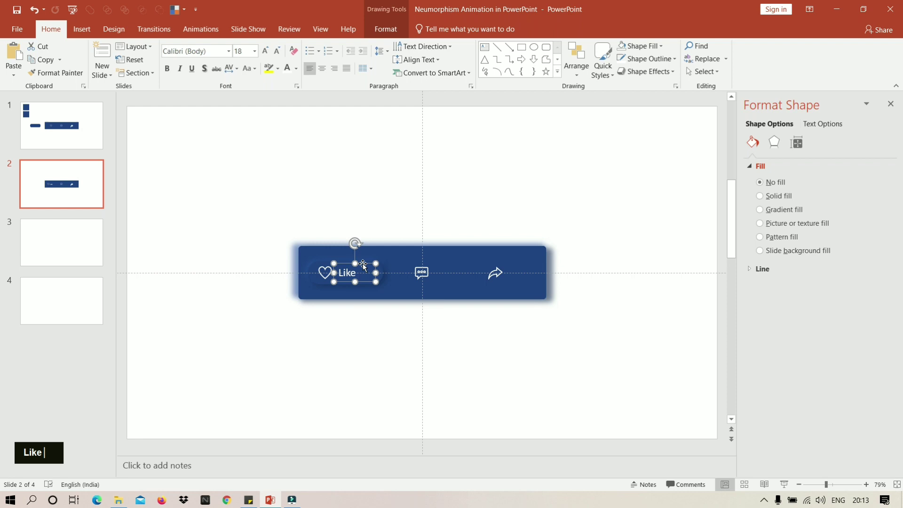
{"action": "scroll", "scroll_direction": "up", "scroll_amount": 3}
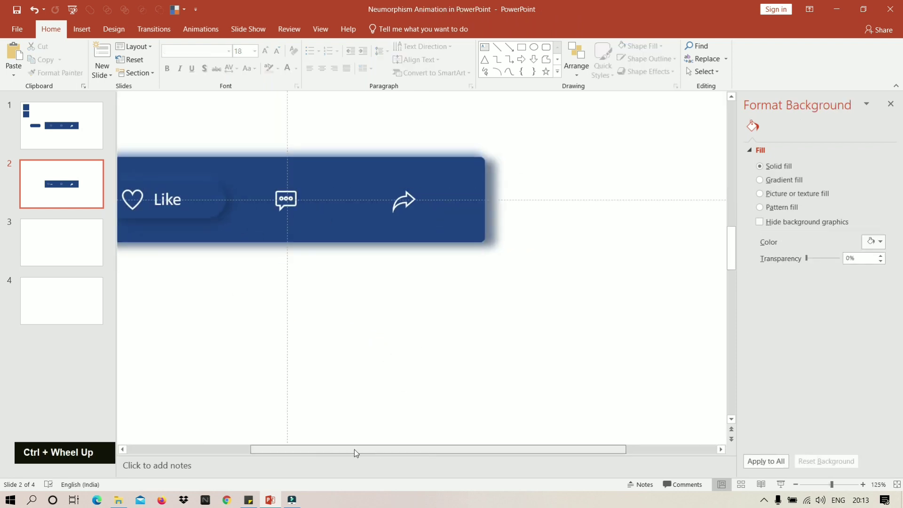
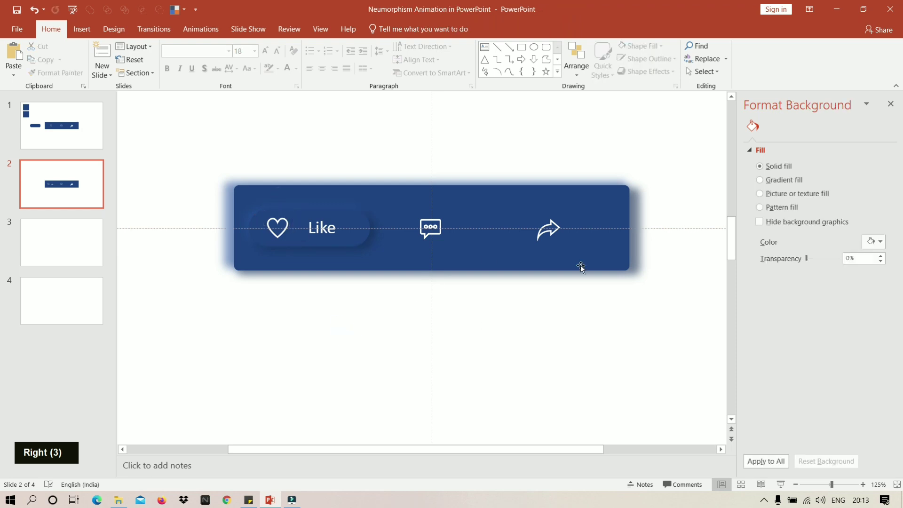
{"action": "scroll", "scroll_direction": "down", "scroll_amount": 3}
{"action": "scroll", "scroll_direction": "up", "scroll_amount": 3}
{"action": "right_click", "coordinate": [388, 201]}
Step: Paste the bar onto slide 3, remove the Like label and add a 'comment' label
{"action": "right_click", "coordinate": [385, 234]}
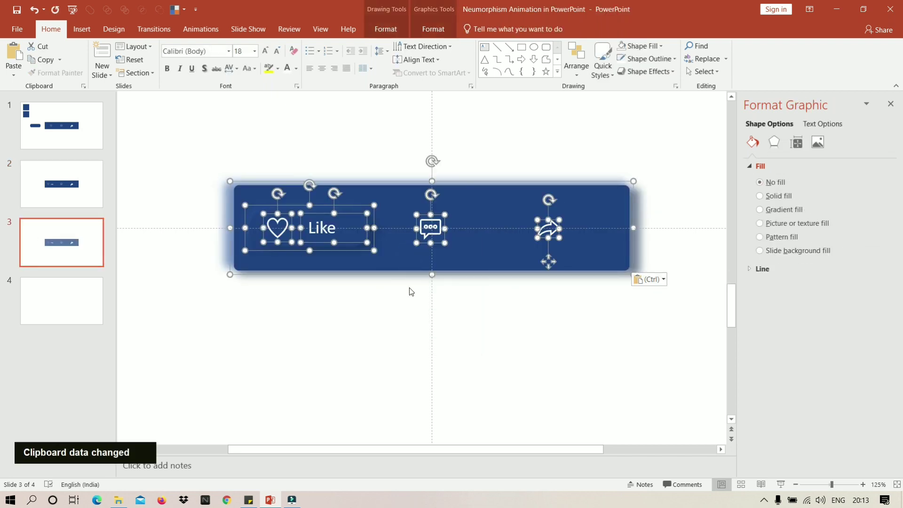
{"action": "key", "text": "Delete"}
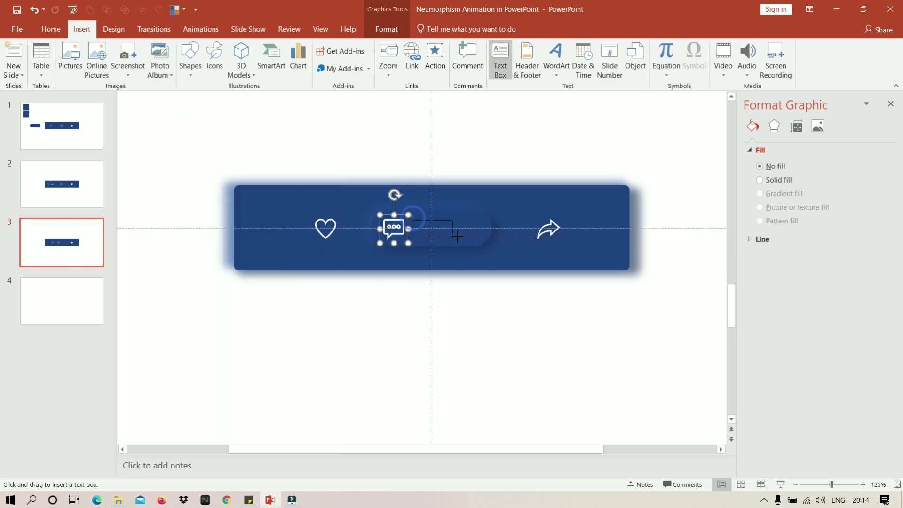
{"action": "type", "text": "comment"}
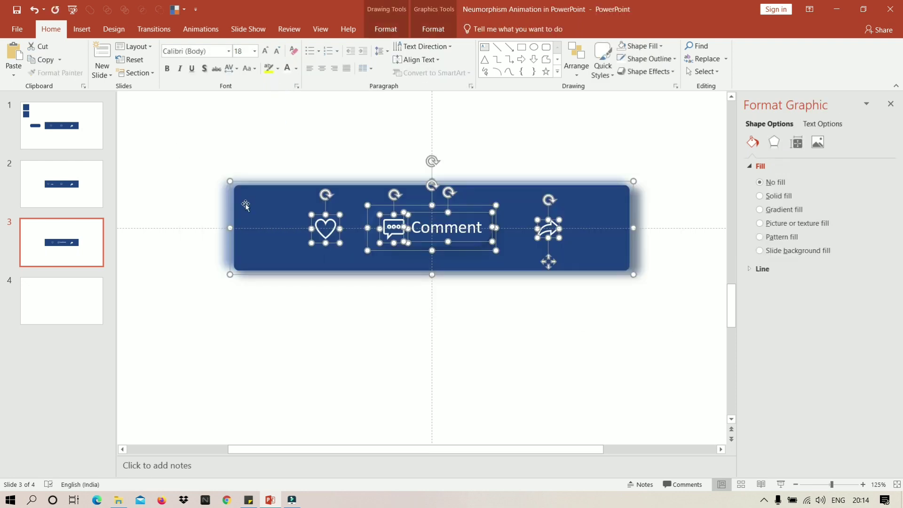
Step: Group the Comment pill elements, copy the bar and paste it onto slide 4
{"action": "right_click", "coordinate": [249, 195]}
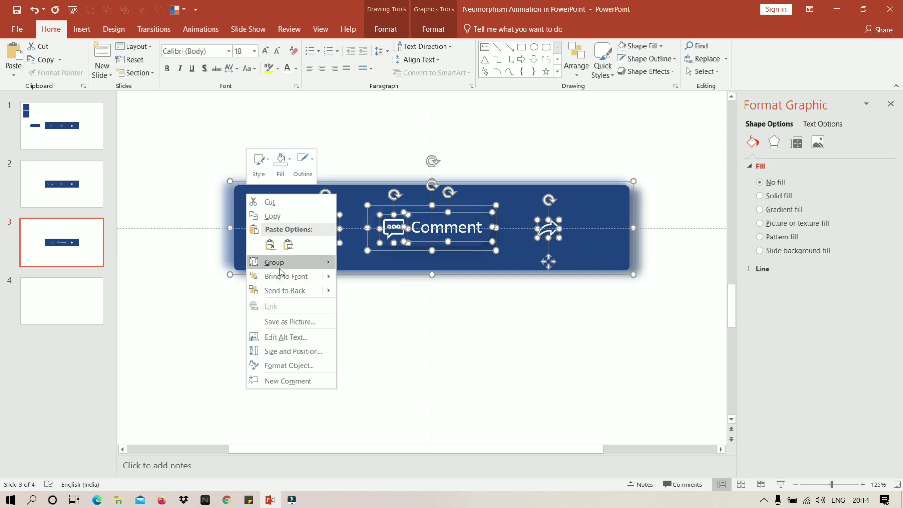
{"action": "right_click", "coordinate": [328, 307]}
{"action": "key", "text": "Delete"}
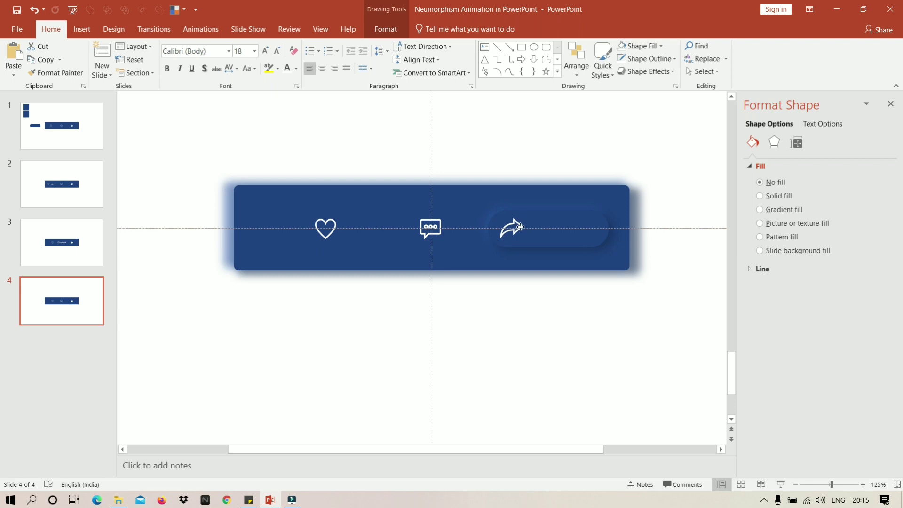
Step: Nudge the pill right behind the share arrow and add the label 'Share' beside it
{"action": "key", "text": "Right"}
{"action": "key", "text": "Right"}
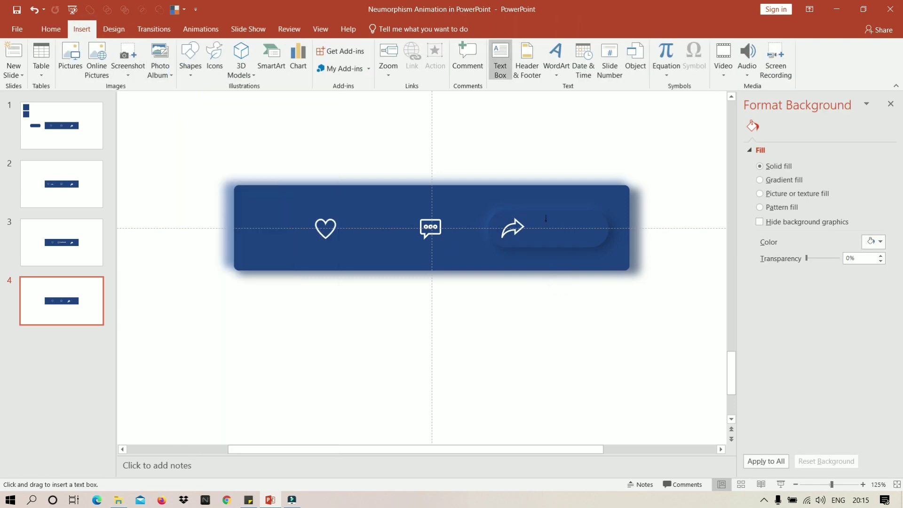
{"action": "type", "text": "share"}
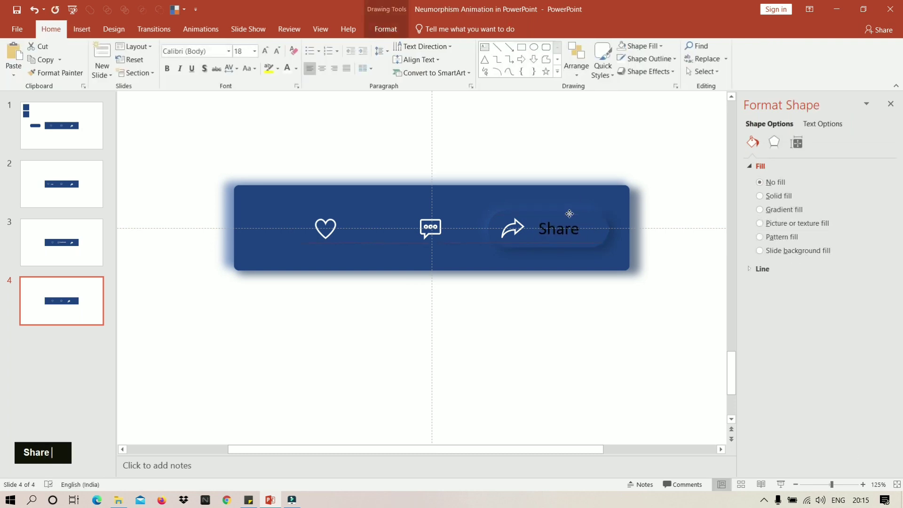